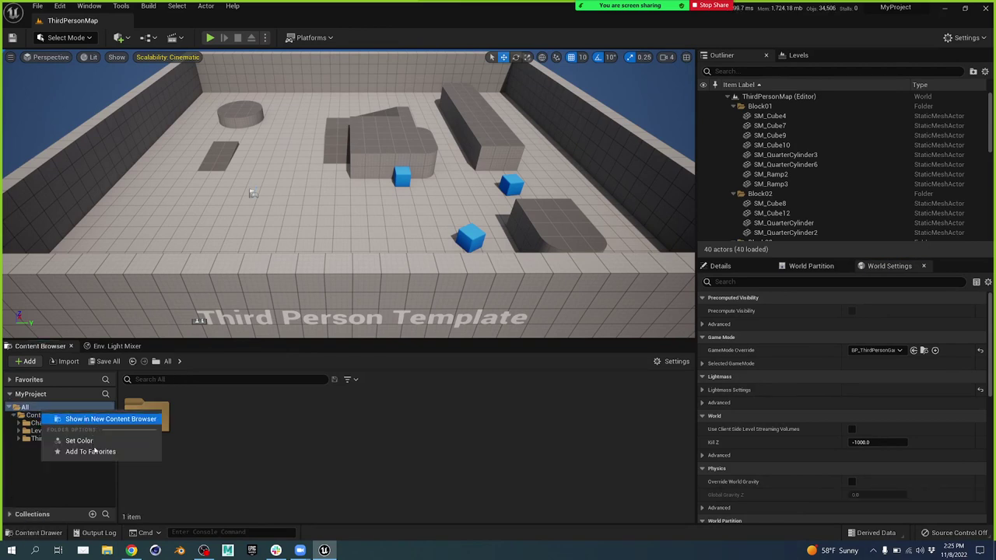
- Bring up the Content Browser folder options while ThirdPersonMap is open
left_click(32, 418)
left_click_drag(37, 417, 89, 399)
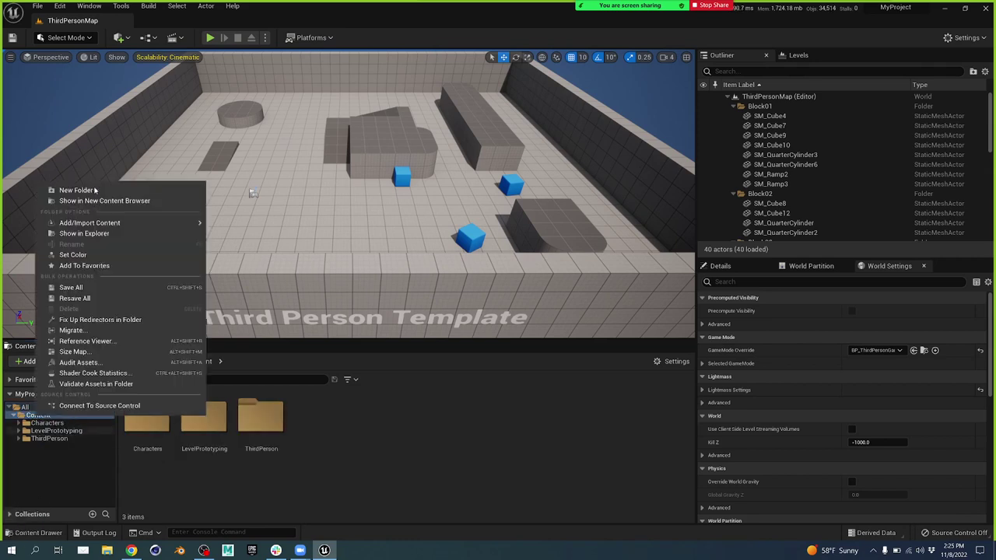
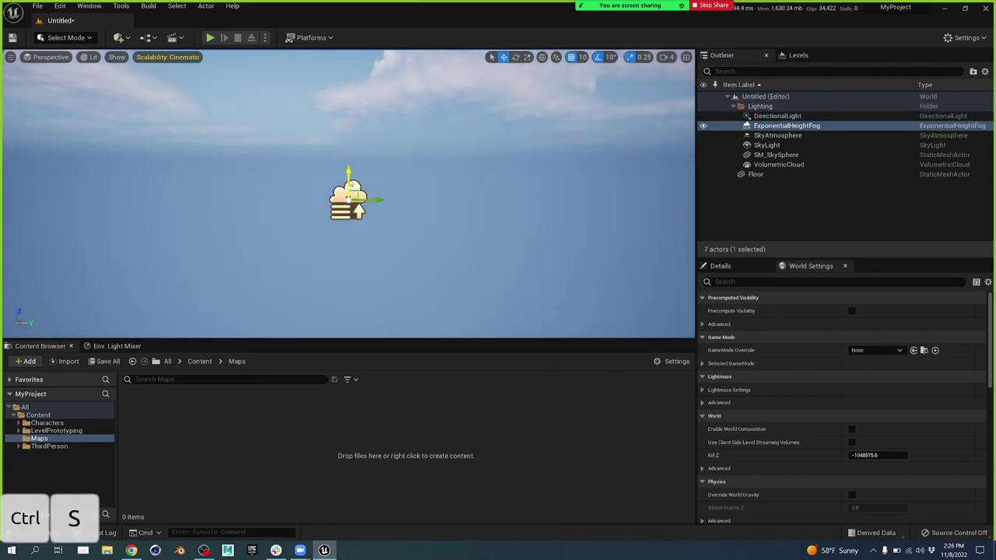
- Save the level as Lobby and filter the Content Browser to Level assets only
key("ctrl+s")
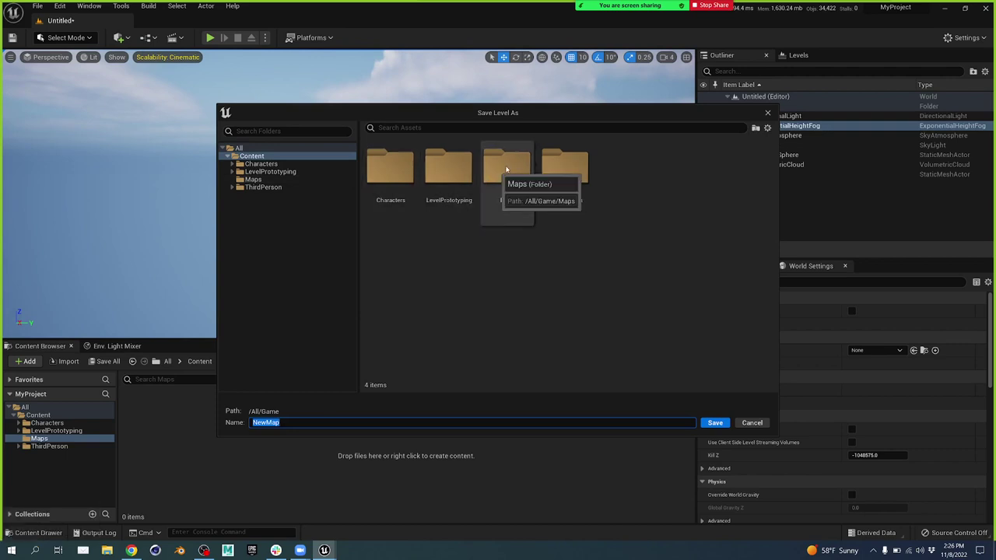
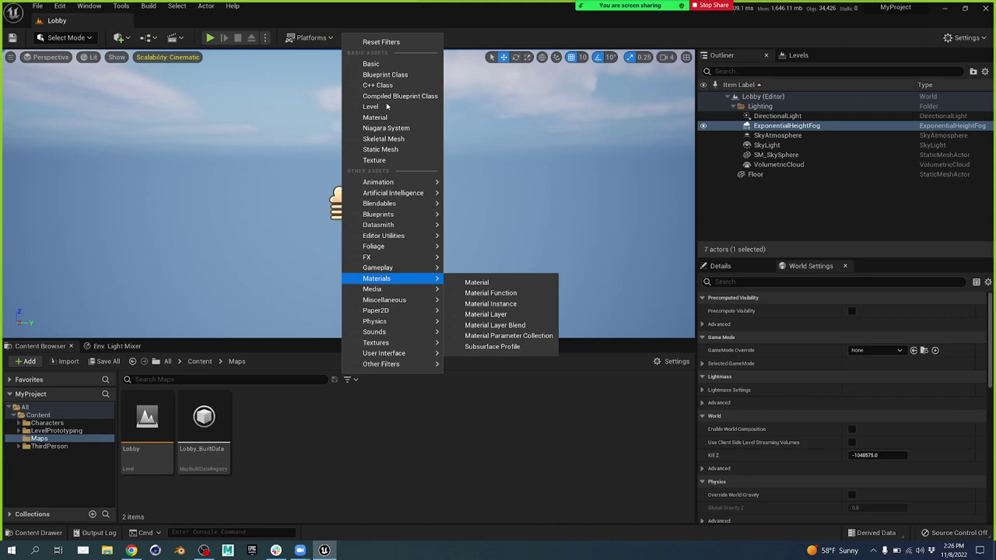
left_click_drag(389, 106, 335, 446)
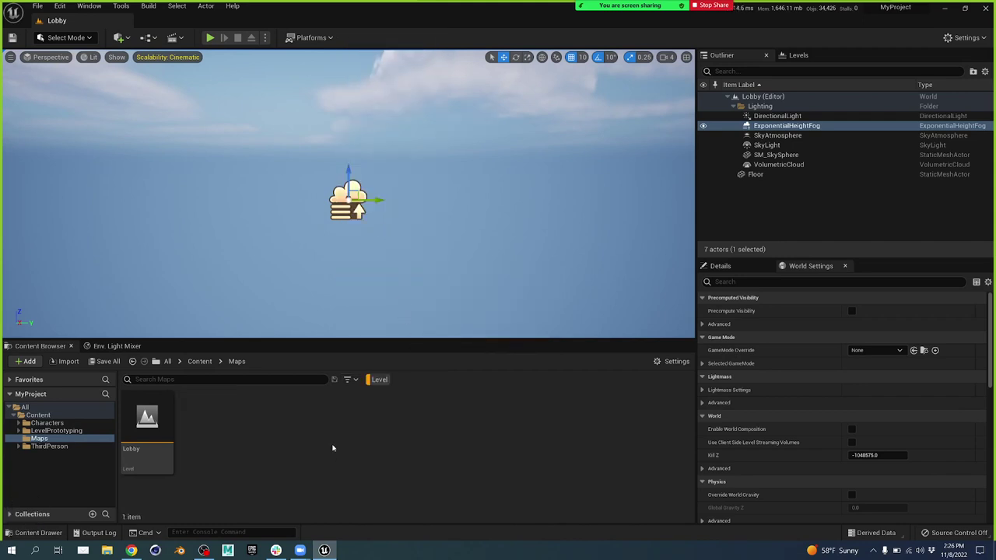
left_click_drag(49, 412, 916, 332)
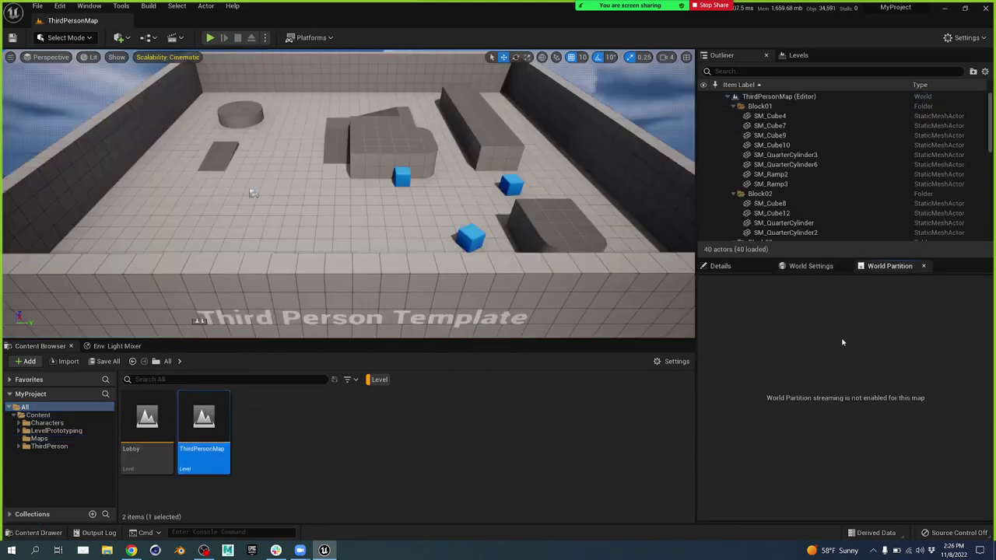
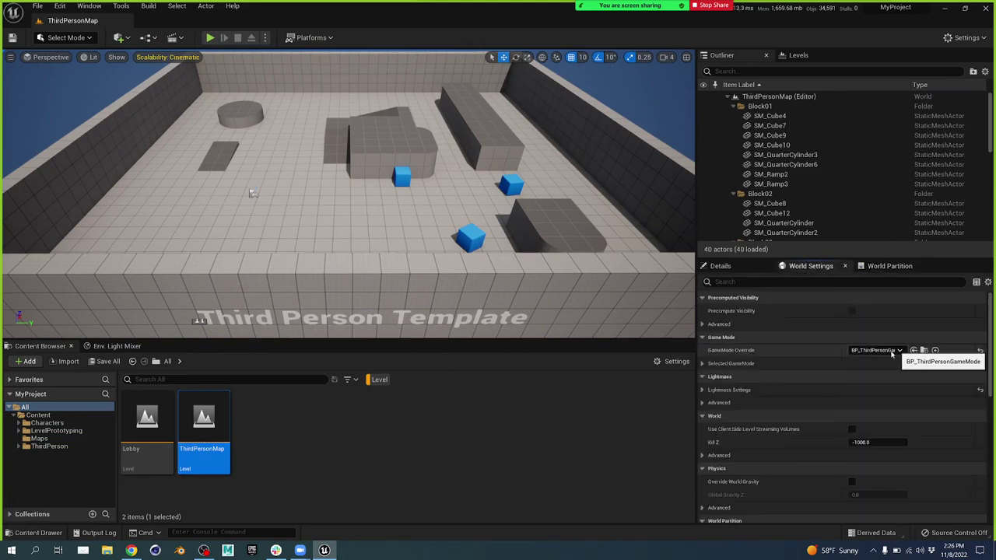
- Locate the default pawn BP_ThirdPersonCharacter and leave its Blueprint editor for the slides
left_click_drag(706, 367, 922, 374)
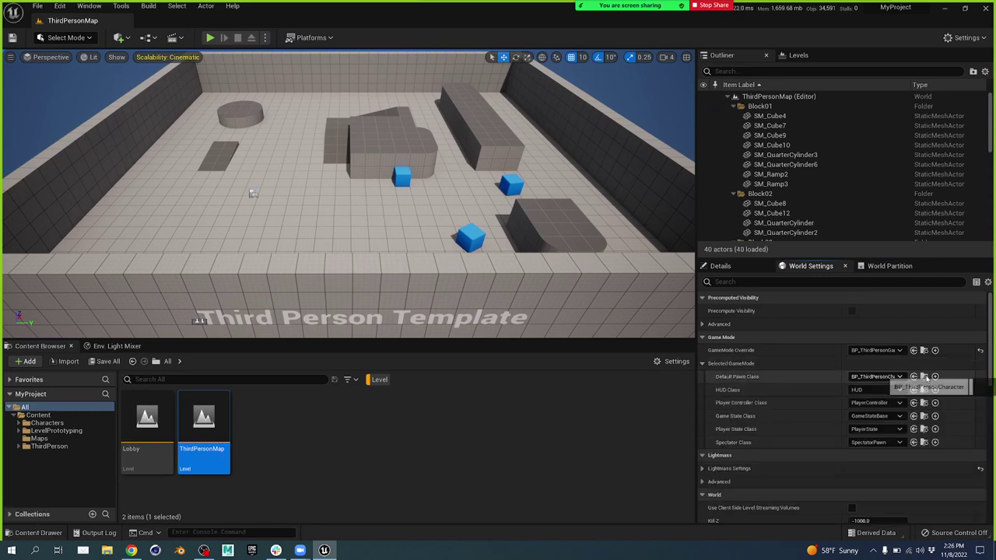
left_click(927, 374)
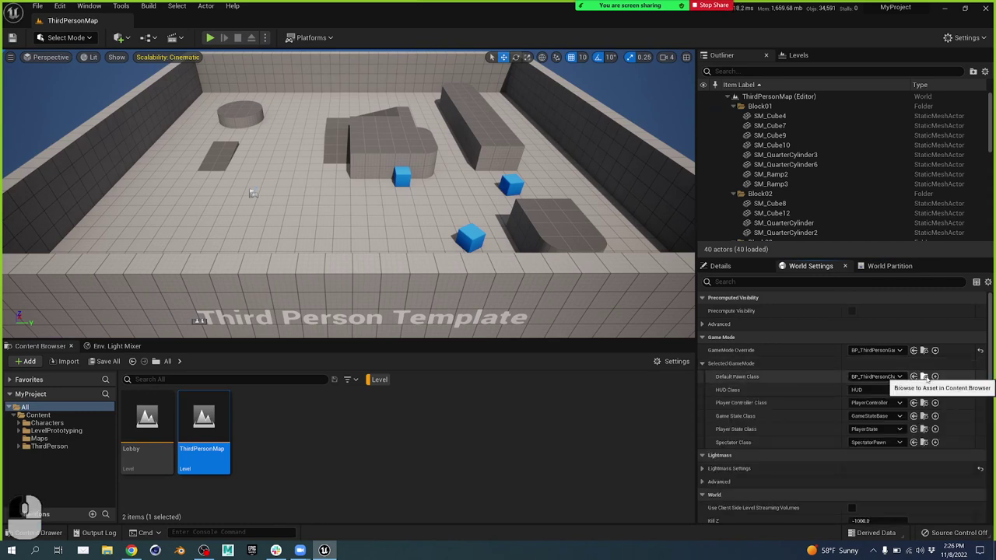
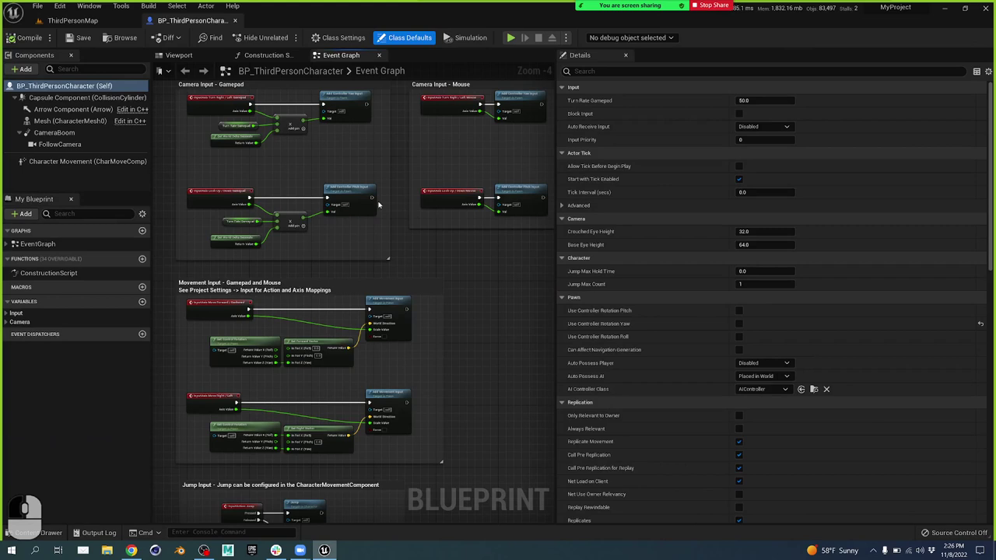
left_click_drag(396, 208, 94, 25)
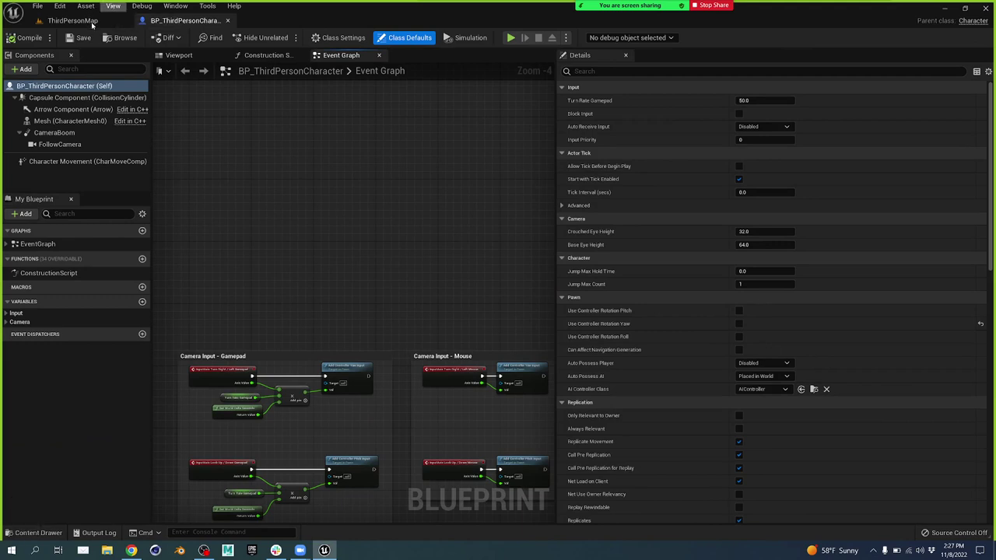
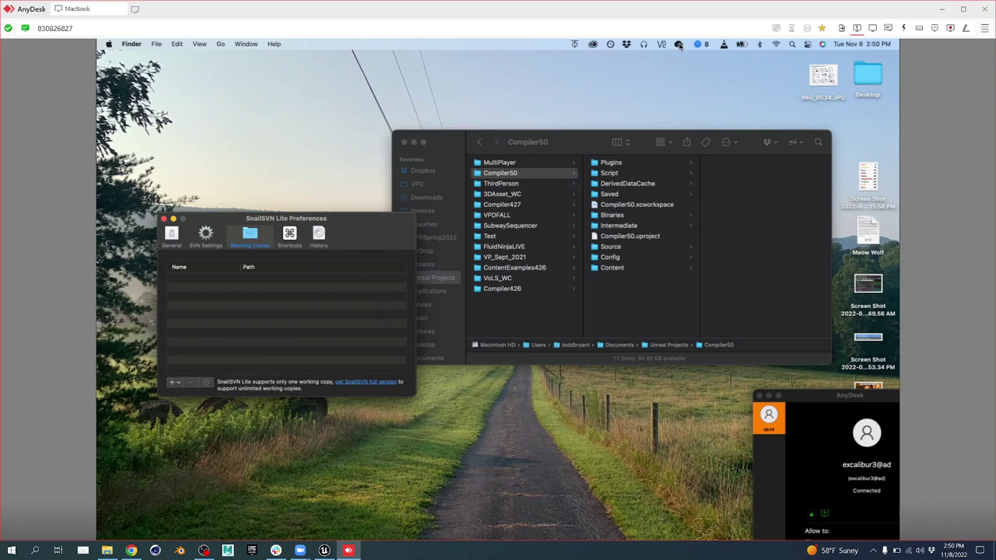
- Start an SVN Checkout from the SnailSVN menu and bring up paste options for the repository URL
left_click(113, 153)
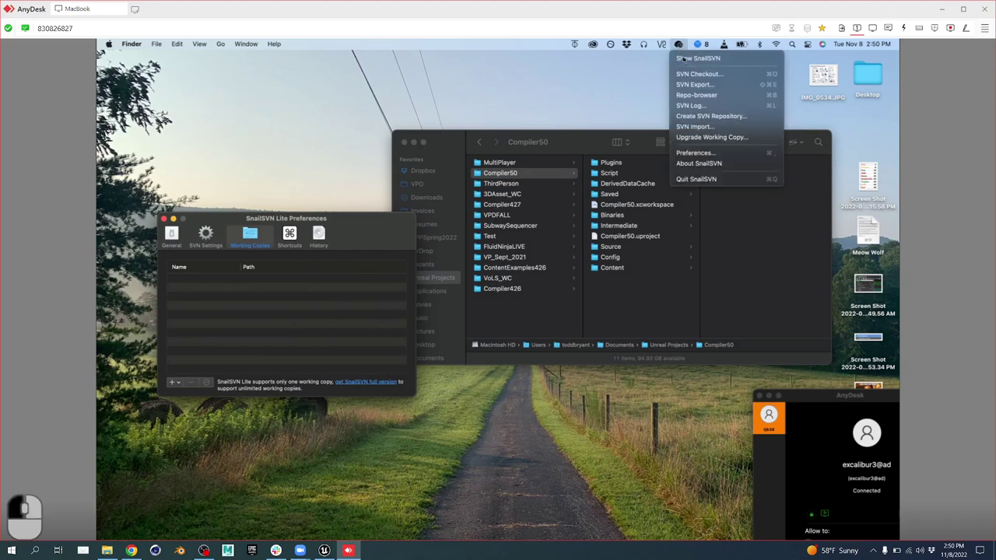
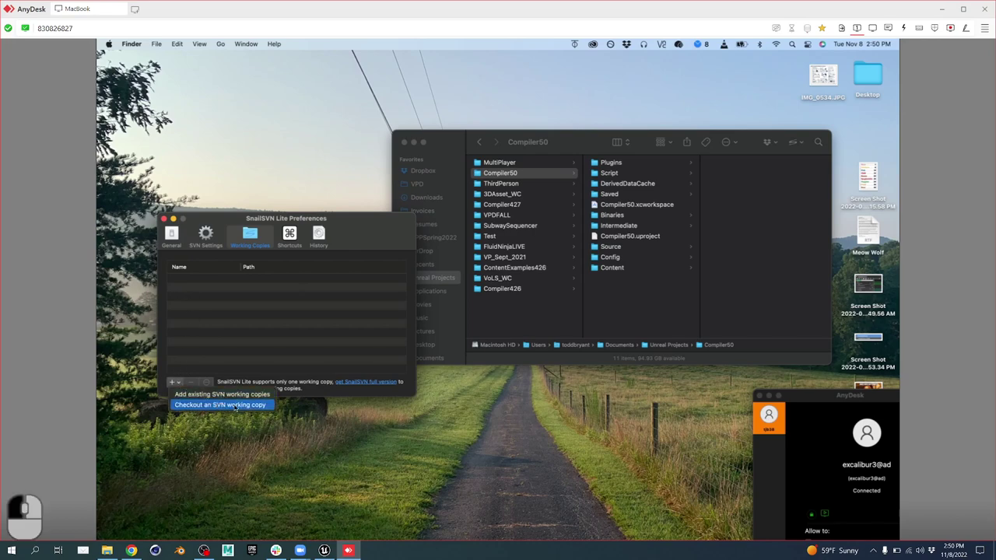
left_click(114, 154)
right_click(114, 154)
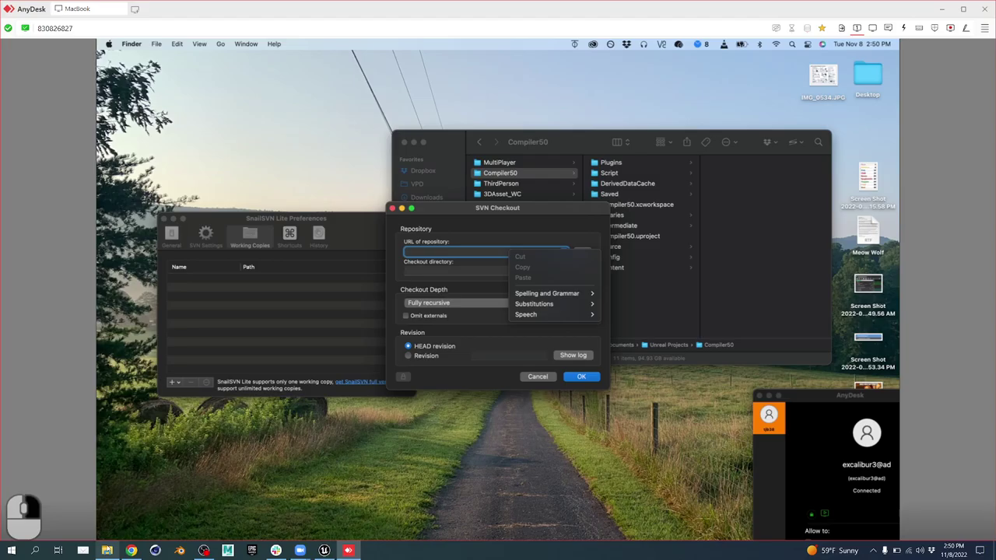
- Bring up the SnailSVN setup slide holding the course repository address
left_click(114, 153)
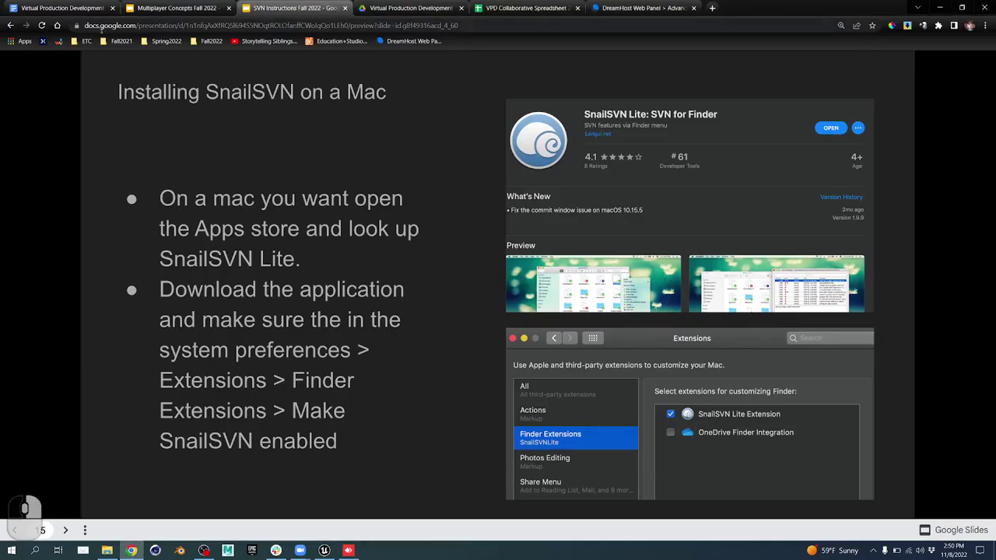
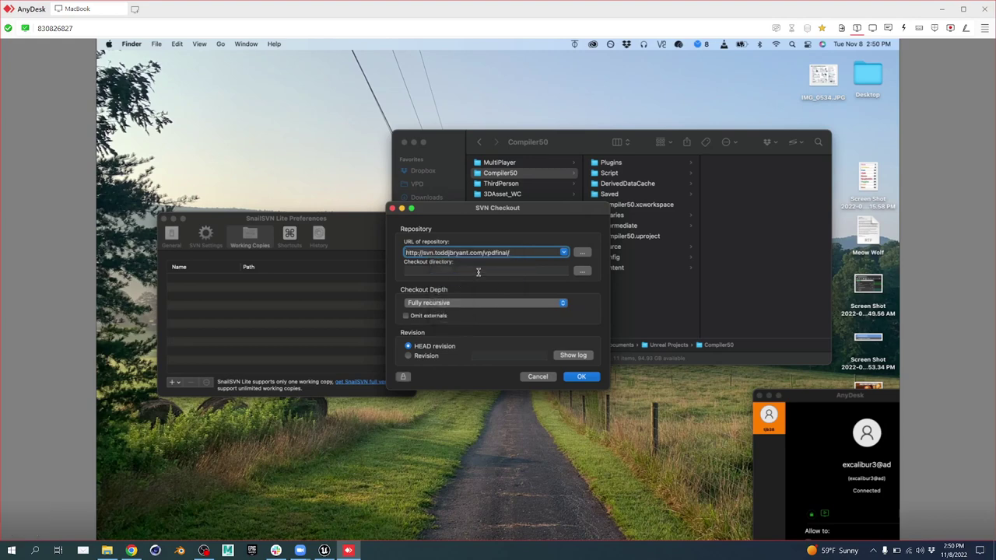
- Set the checkout directory to Unreal Projects and run the checkout into VPD2022_WC
left_click(858, 21)
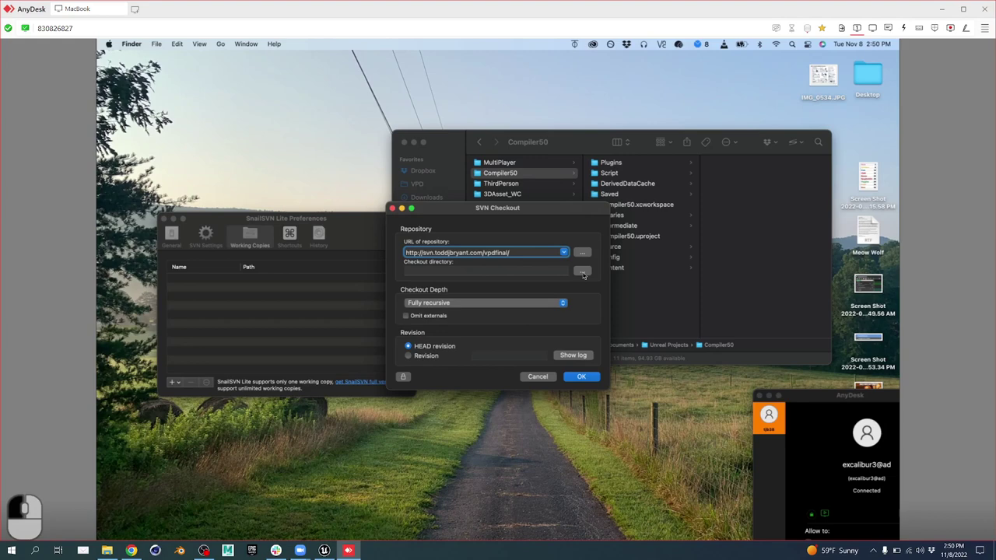
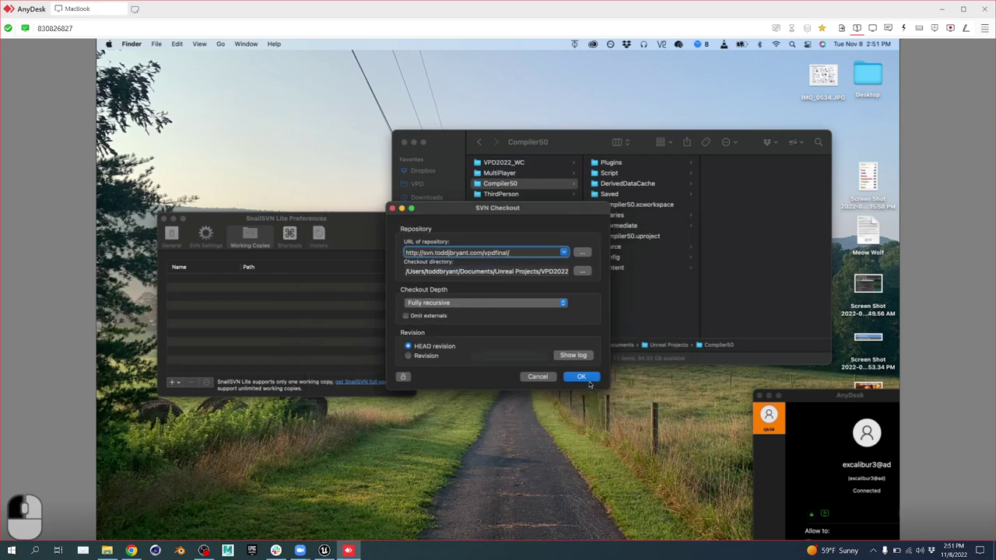
left_click(859, 22)
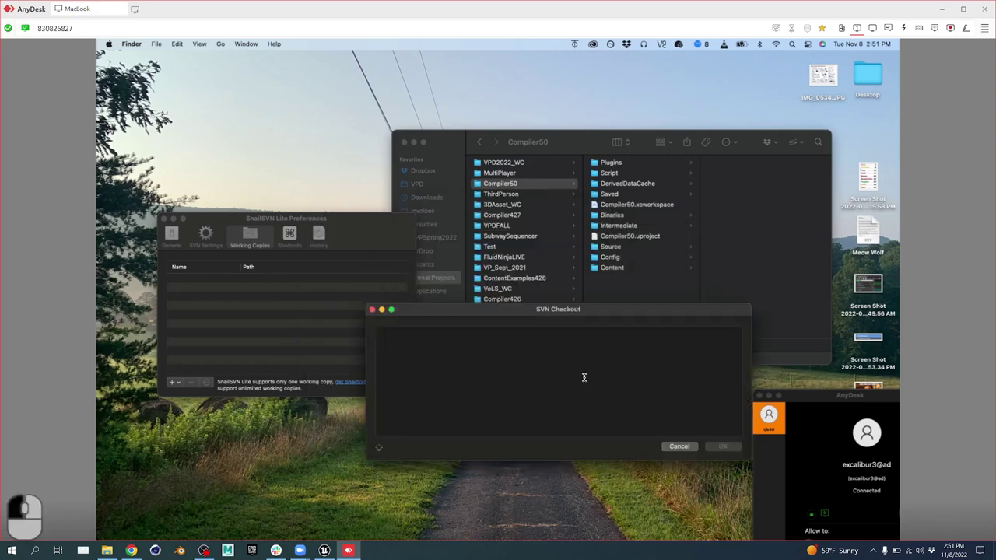
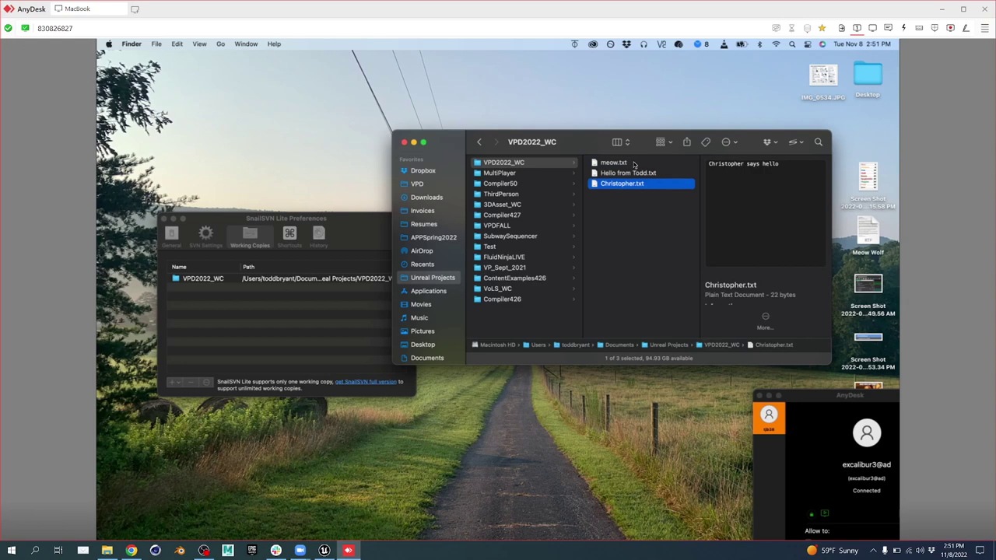
- Preview Hello from Todd.txt in VPD2022_WC to confirm it reads 'From my Mac'
left_click(859, 22)
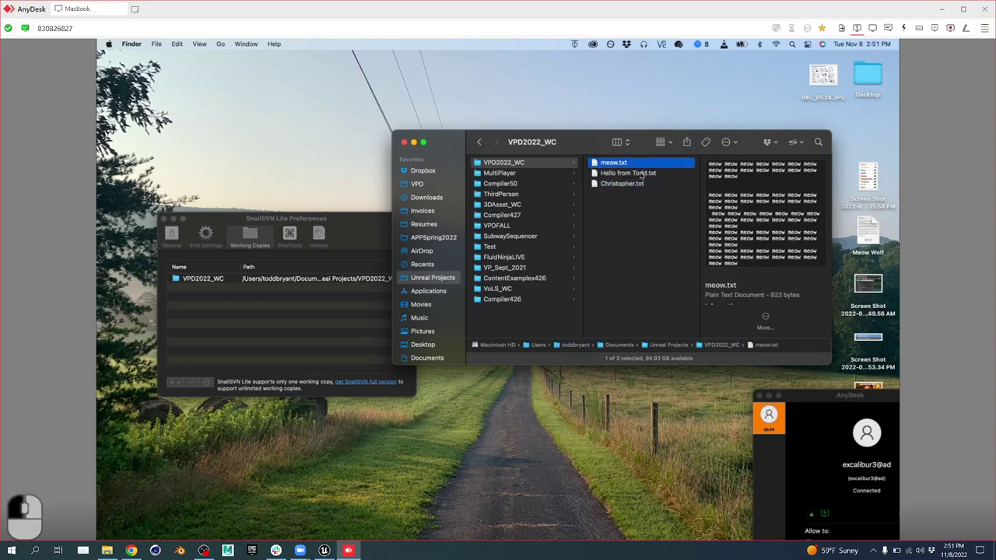
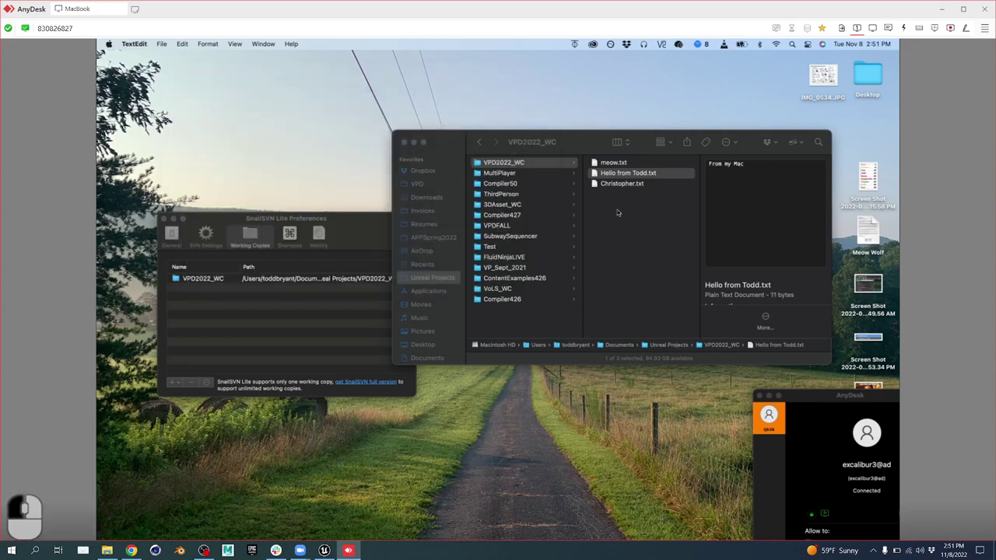
- Bring up the SVN actions for the VPD2022_WC folder to run an update
right_click(858, 22)
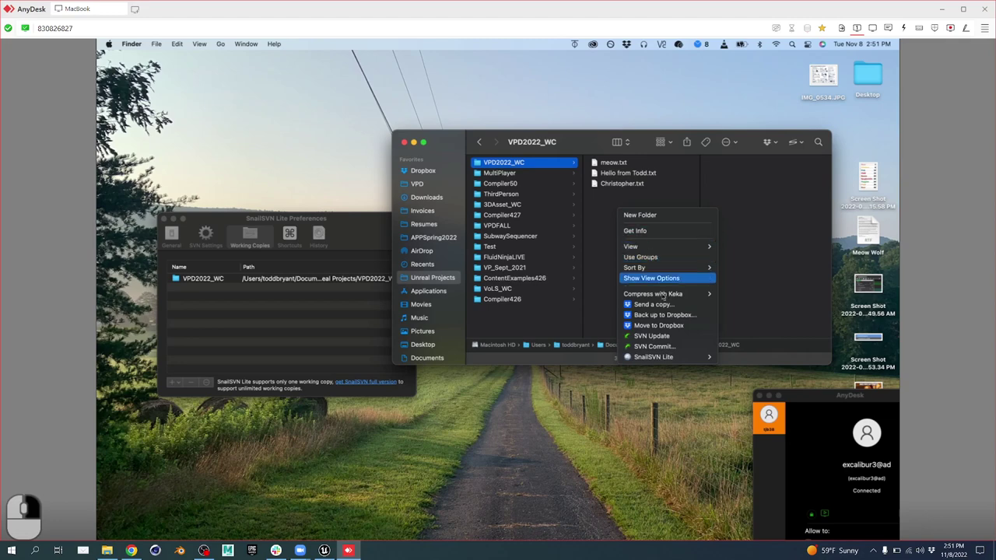
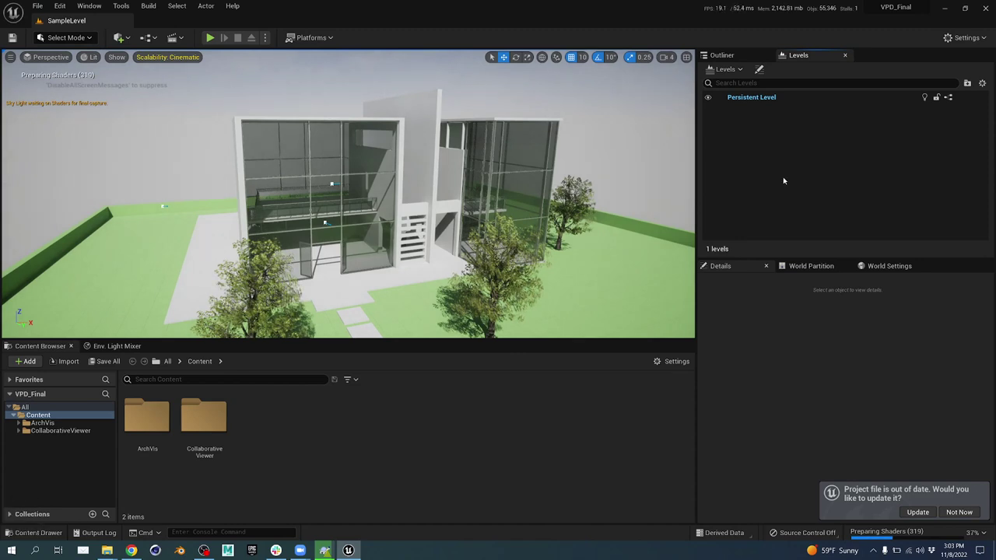
- Select the Persistent Level in the Levels panel of SampleLevel
left_click(768, 99)
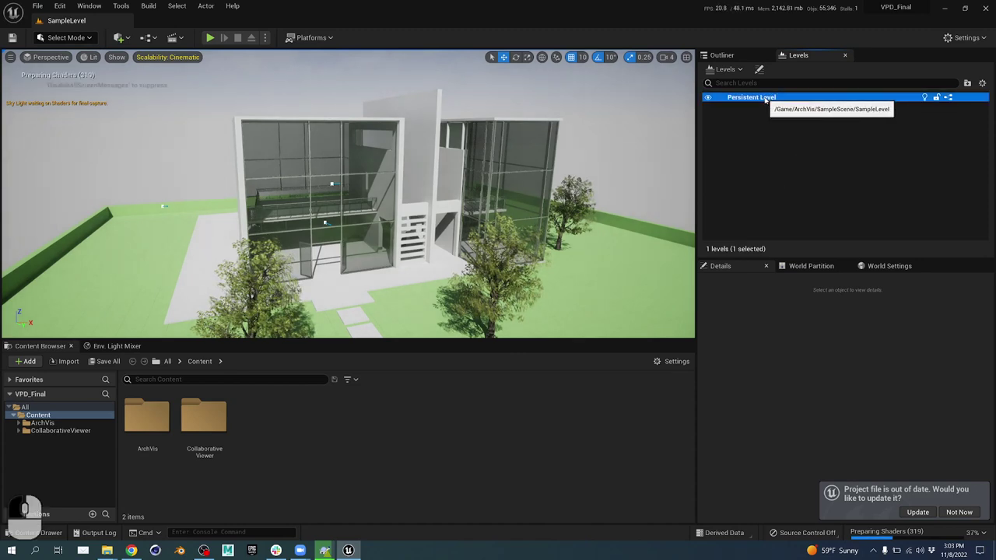
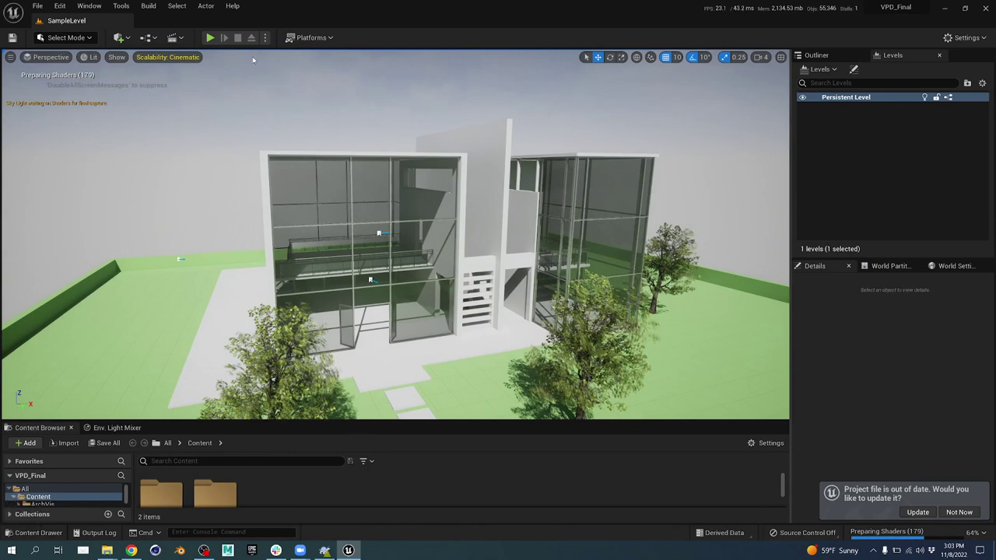
- Walk through the glass house scene in Play-in-Editor, looking around with the mouse and WASD
left_click_drag(212, 42, 464, 306)
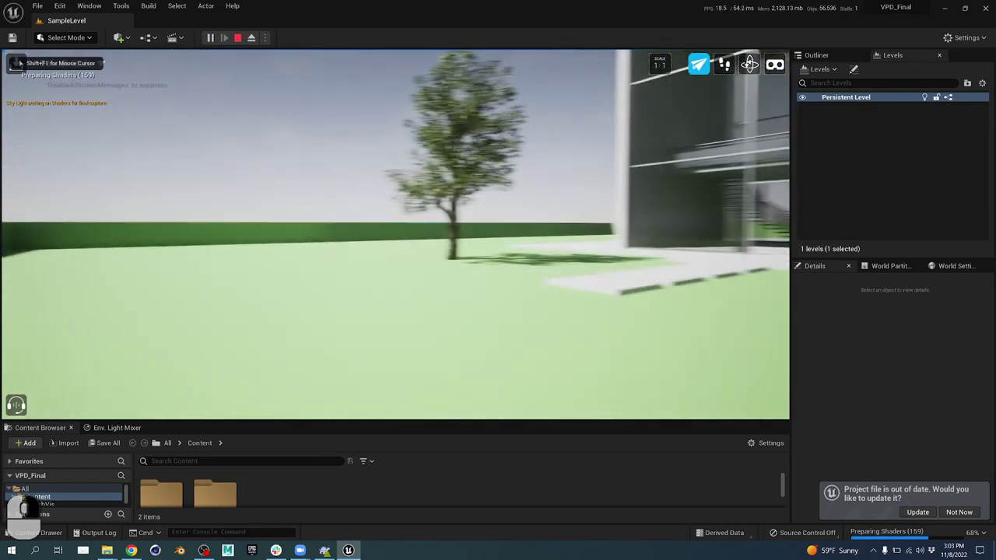
key("w")
key("d")
key("a")
key("w")
key("e")
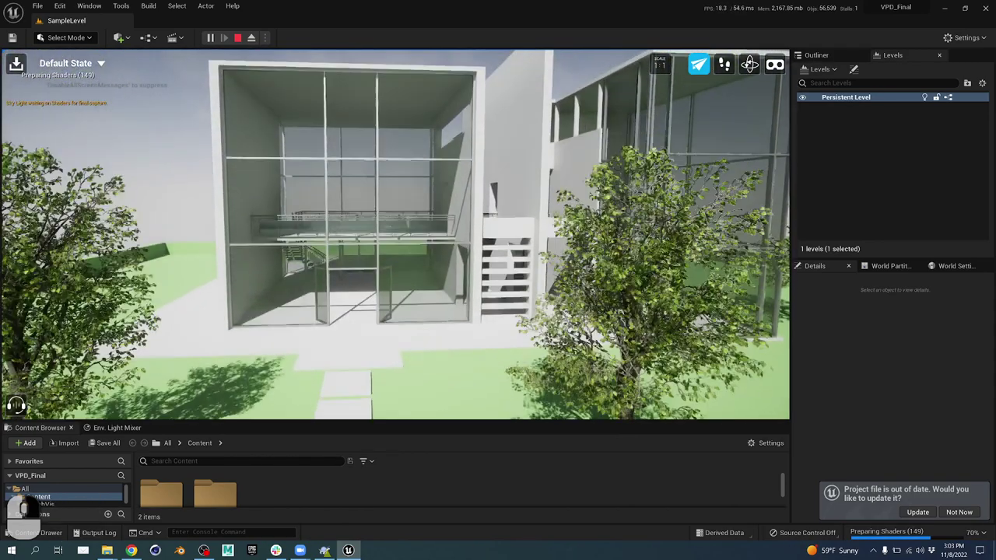
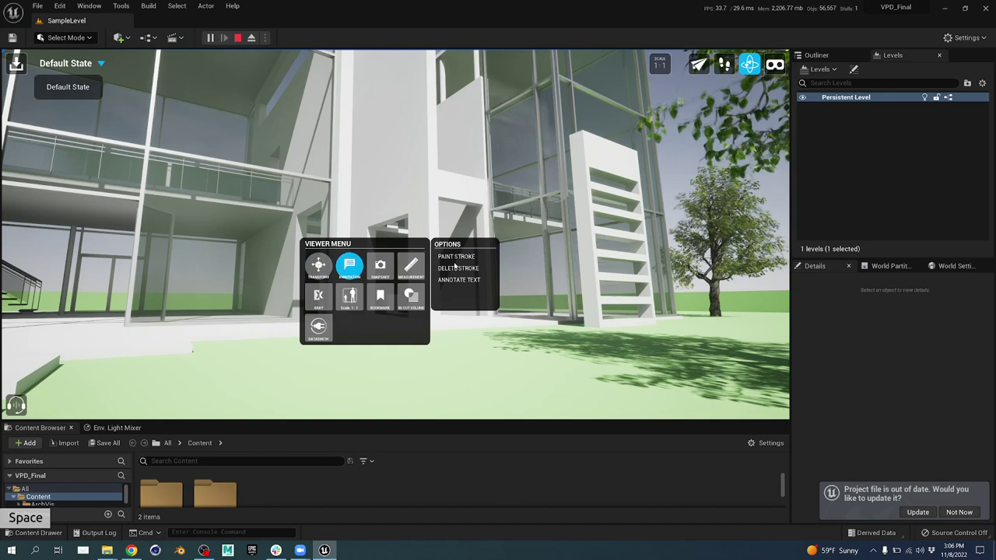
- Paint a red annotation stroke on the house wall, then continue with the viewer tools
left_click(467, 257)
left_click_drag(374, 128, 395, 166)
left_click(462, 257)
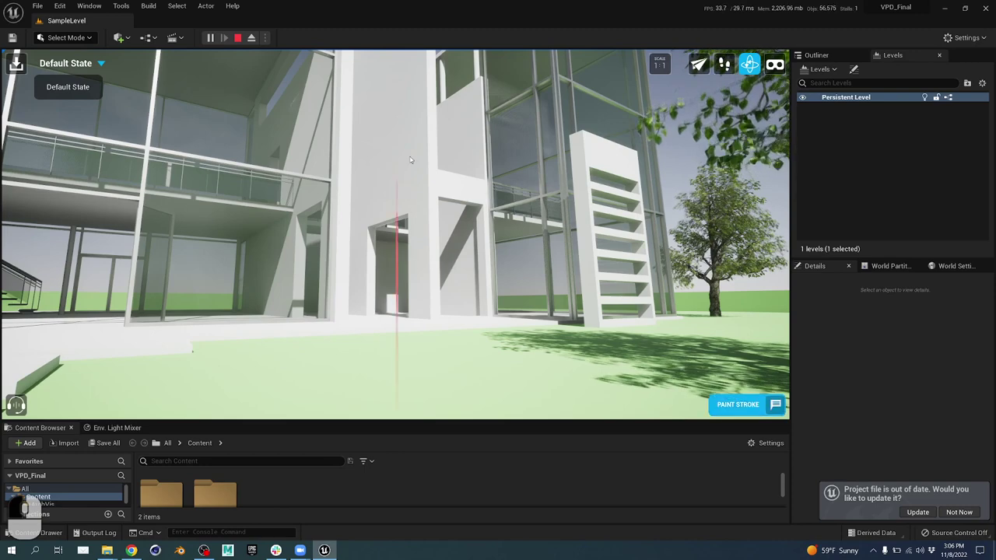
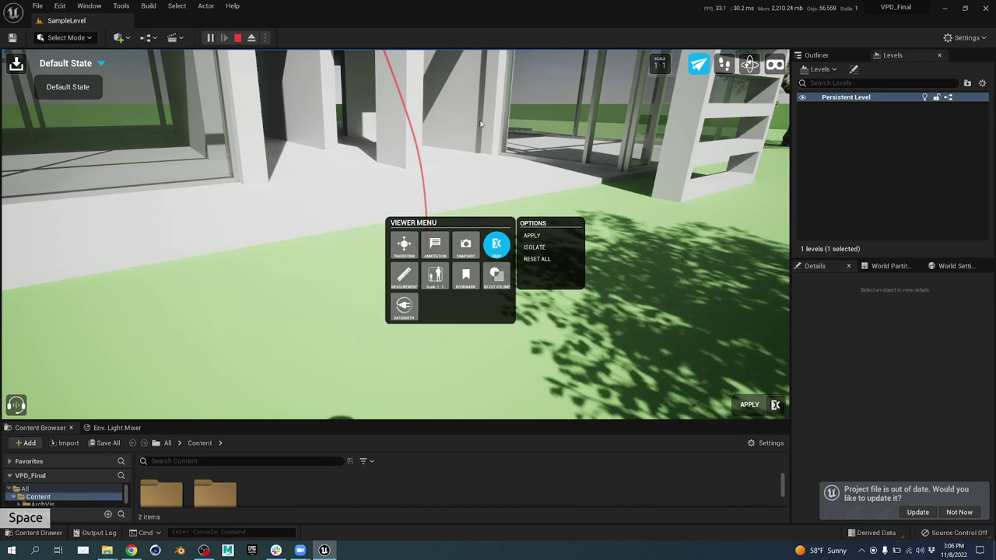
middle_click(547, 235)
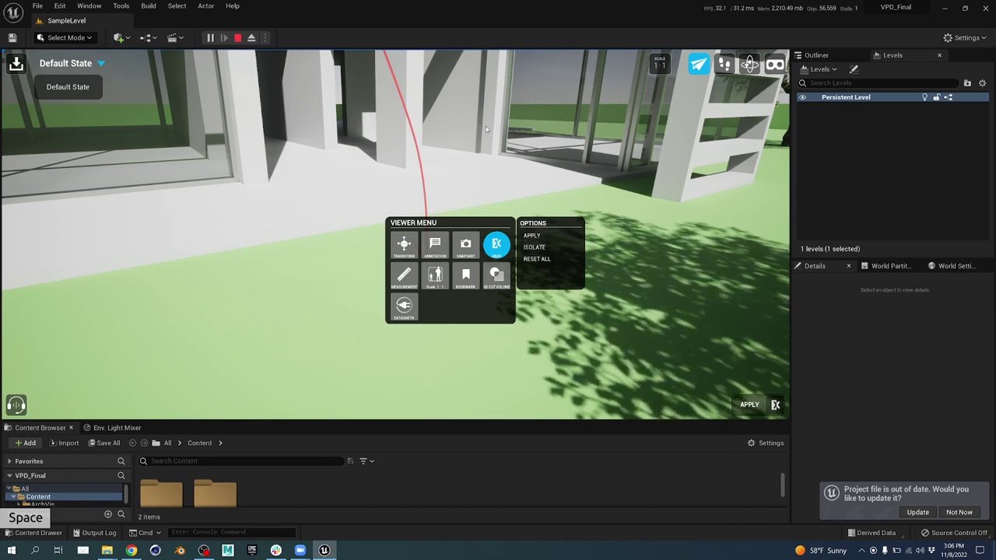
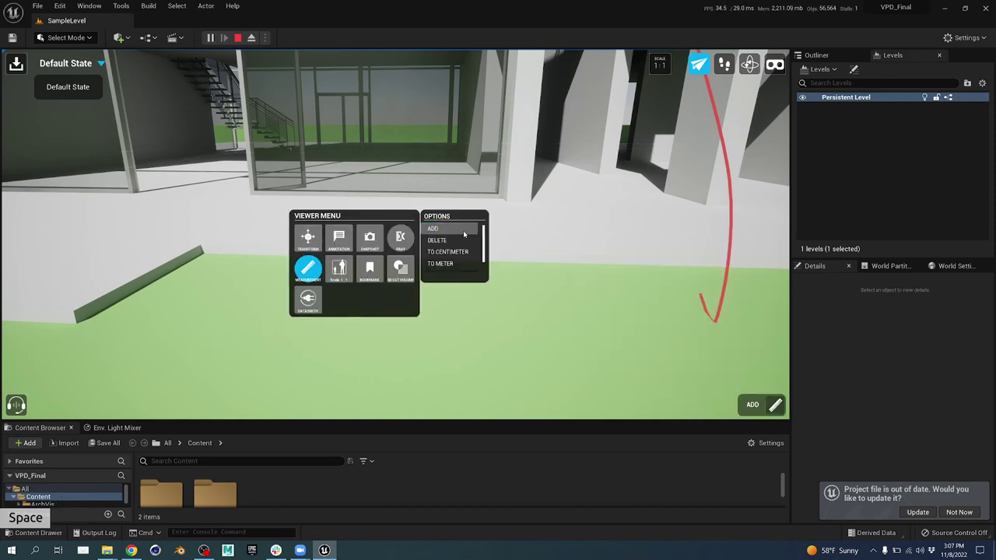
left_click(368, 266)
left_click(369, 265)
left_click_drag(368, 265, 368, 266)
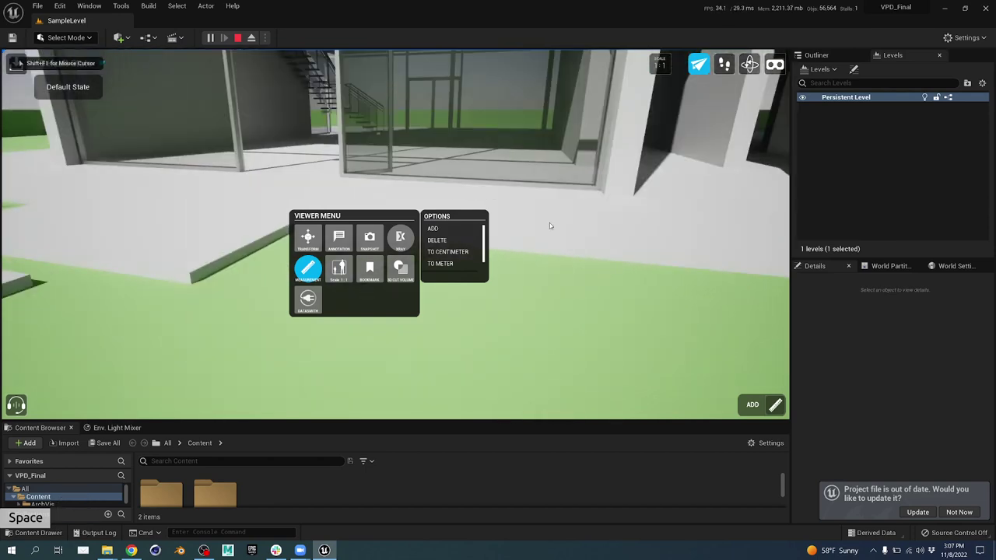
middle_click(460, 254)
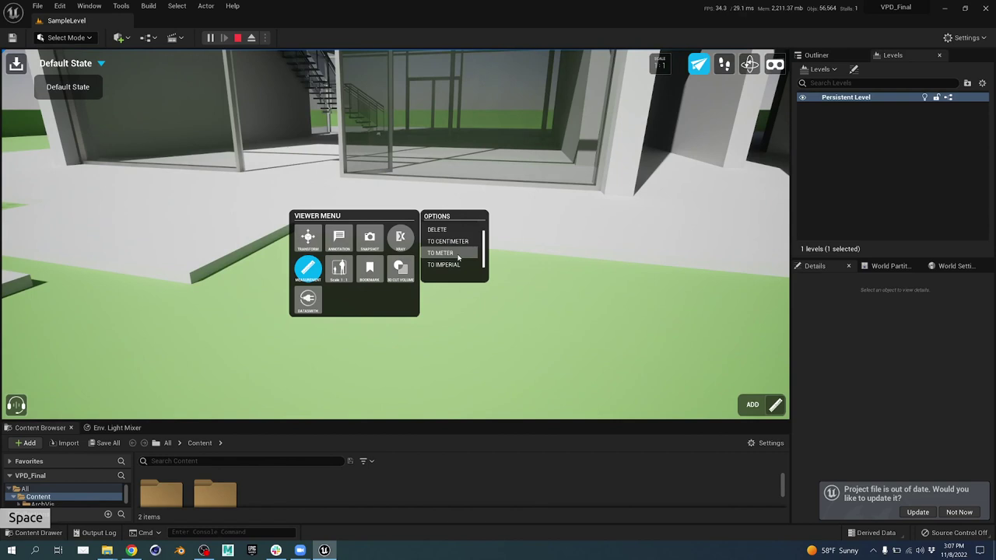
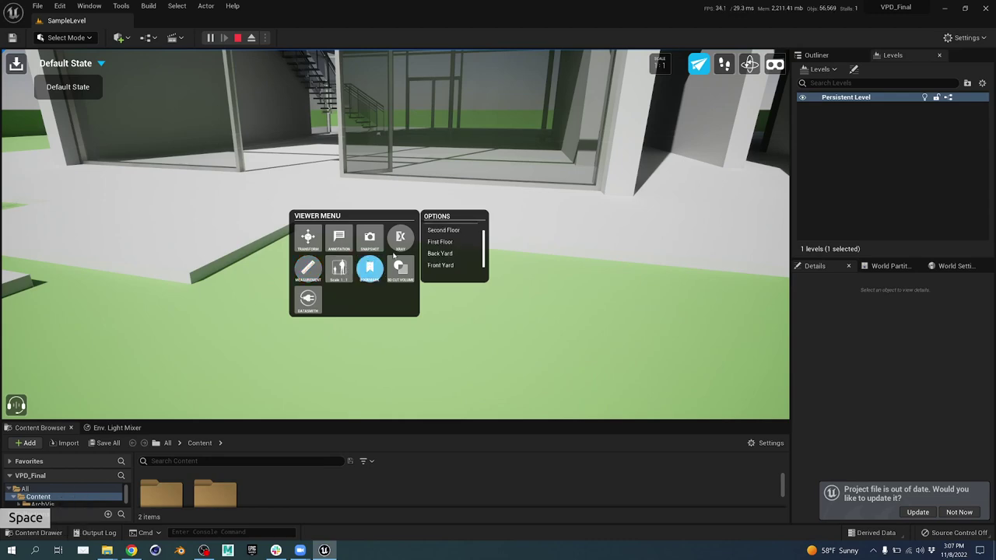
- Jump the walkthrough view to the Second Floor viewpoint by the stairway
left_click(368, 266)
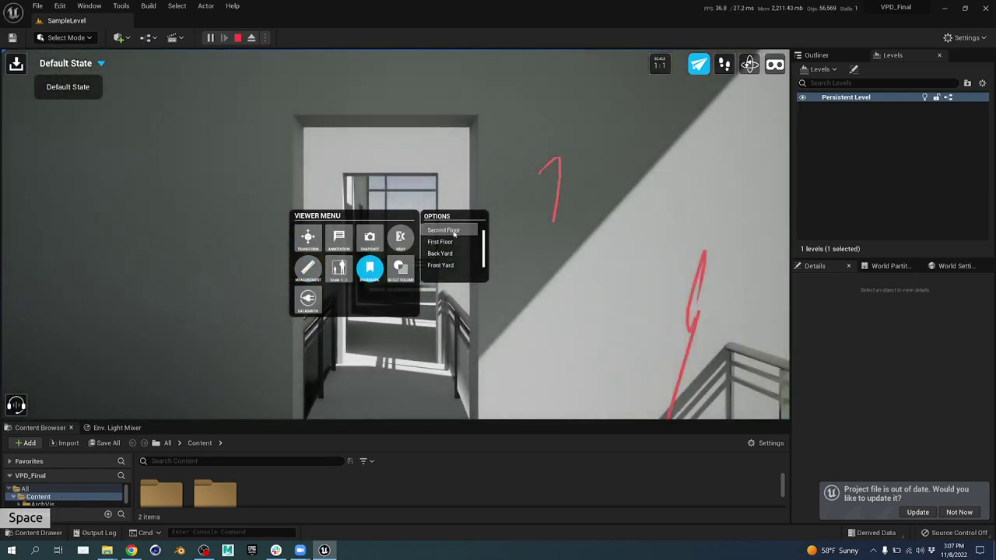
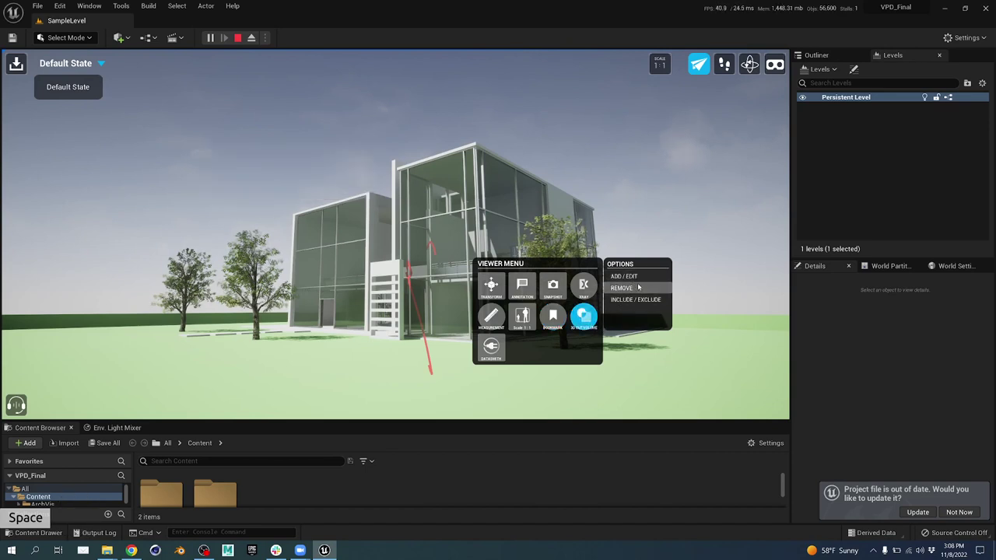
- Add a cut-out volume and place the box on the ground floor near the corner wall
left_click(638, 280)
left_click(551, 314)
left_click(551, 313)
left_click(551, 313)
left_click(551, 314)
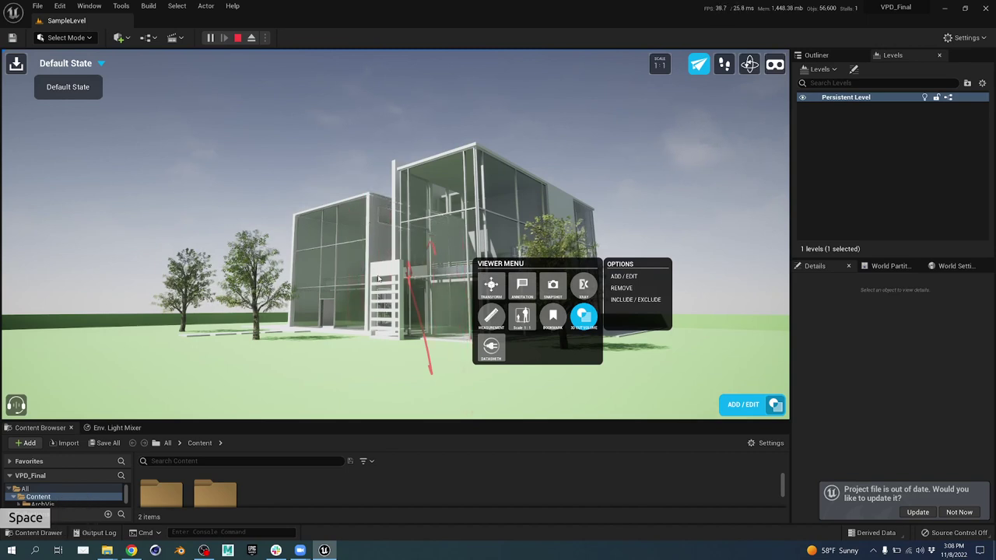
left_click(551, 314)
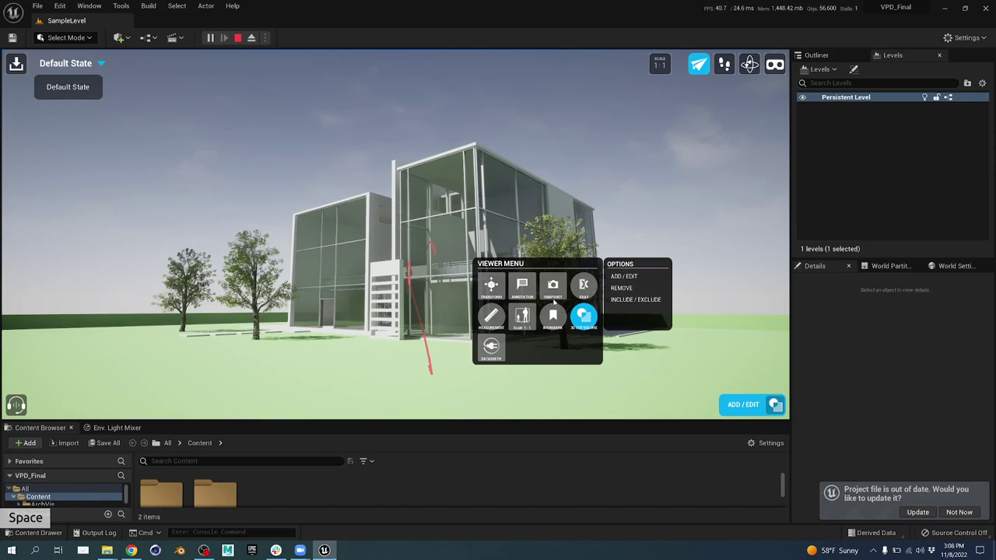
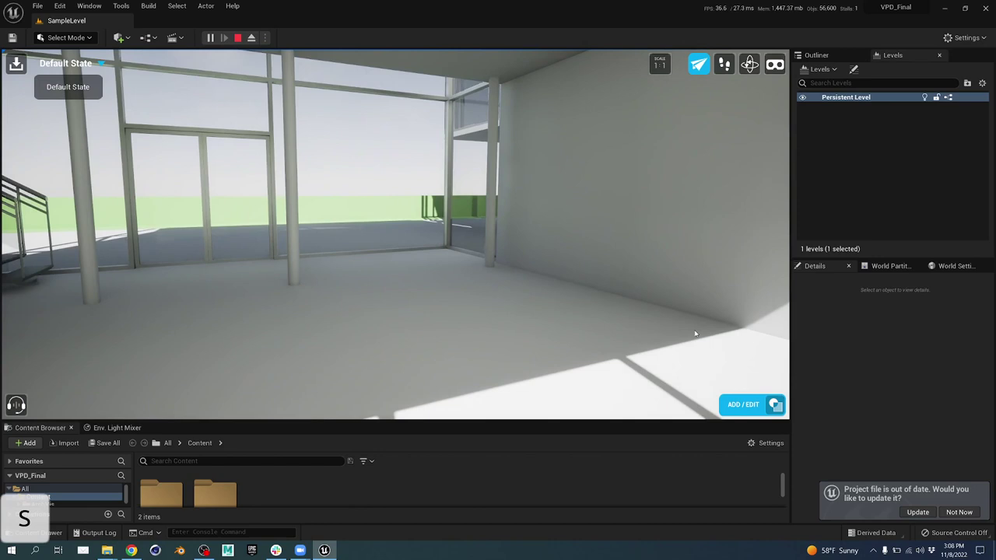
left_click_drag(756, 410, 655, 335)
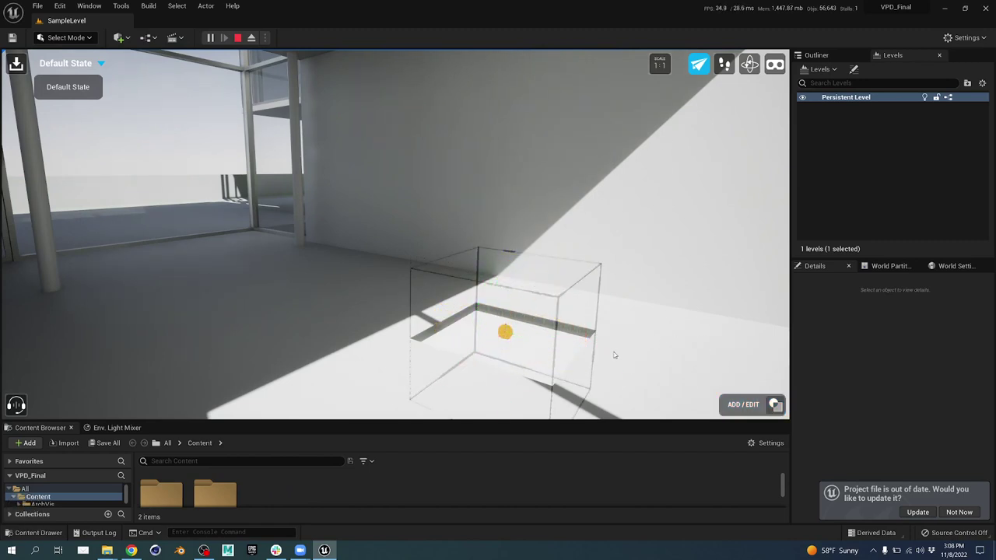
left_click(52, 206)
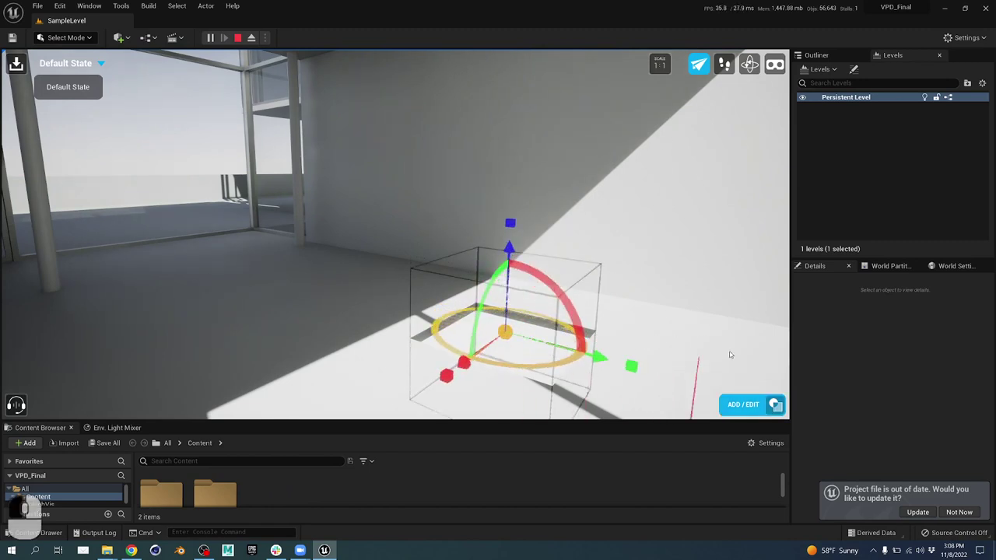
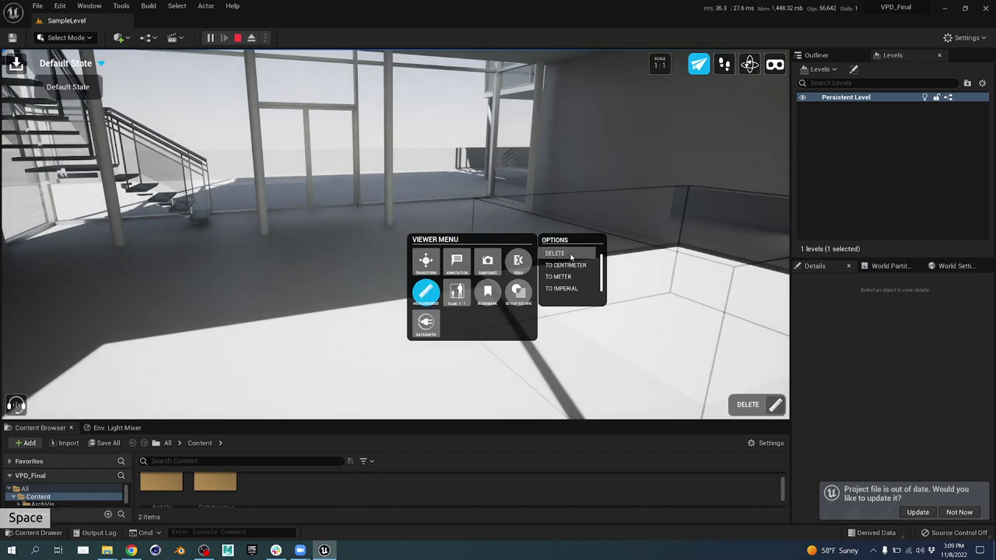
- Cycle the viewer tool back to Measurement, listing Add, Delete and unit options
middle_click(486, 290)
middle_click(485, 290)
middle_click(485, 289)
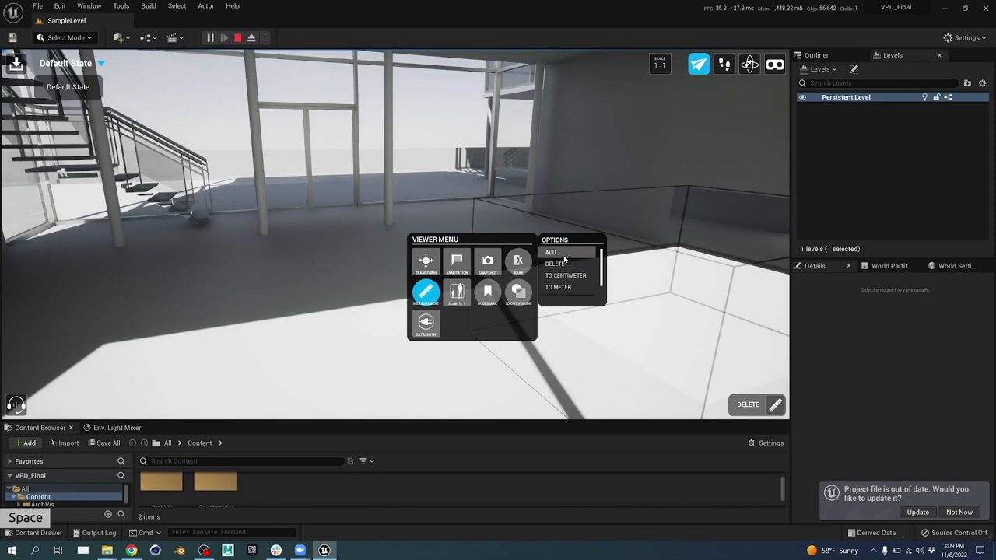
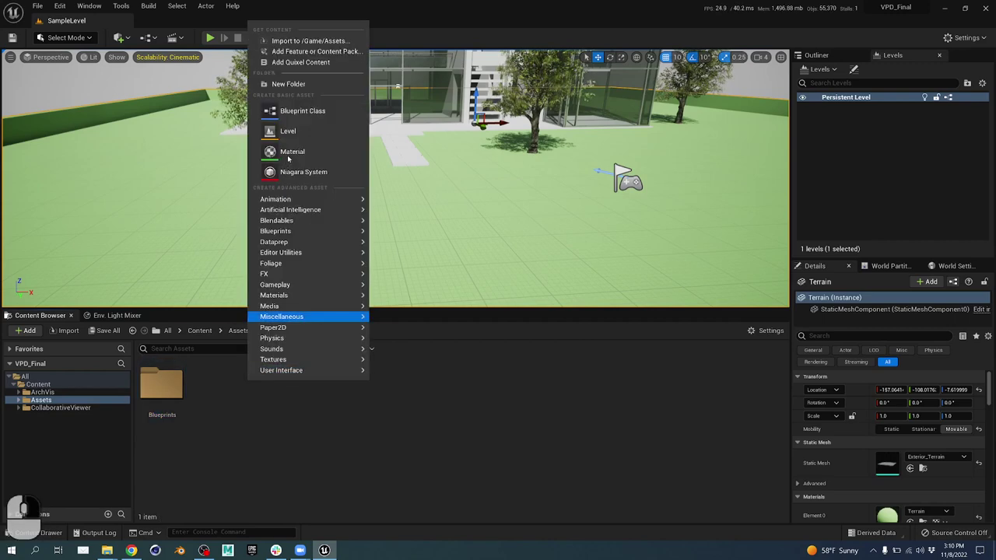
- Create a new folder inside Assets and reopen the asset creation menu
left_click(310, 91)
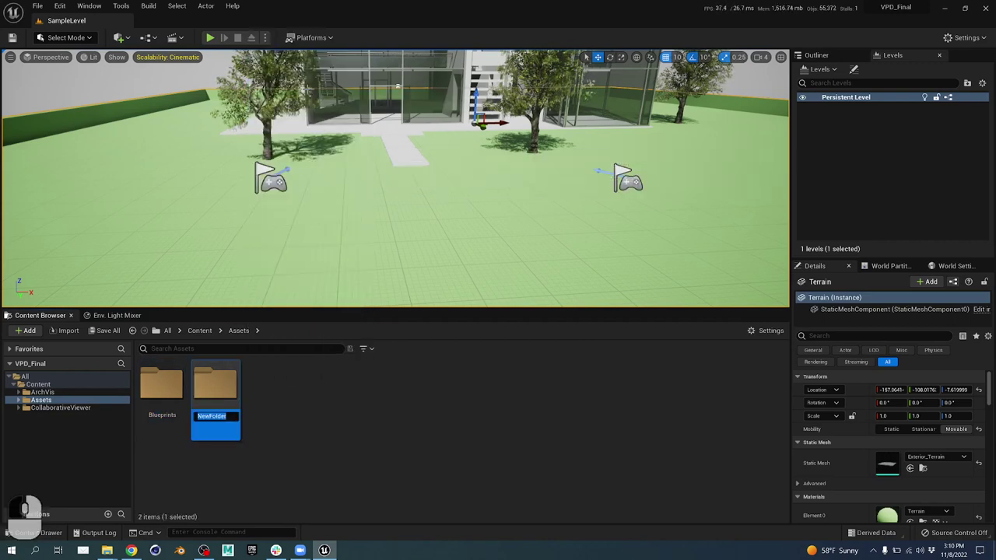
key("Return")
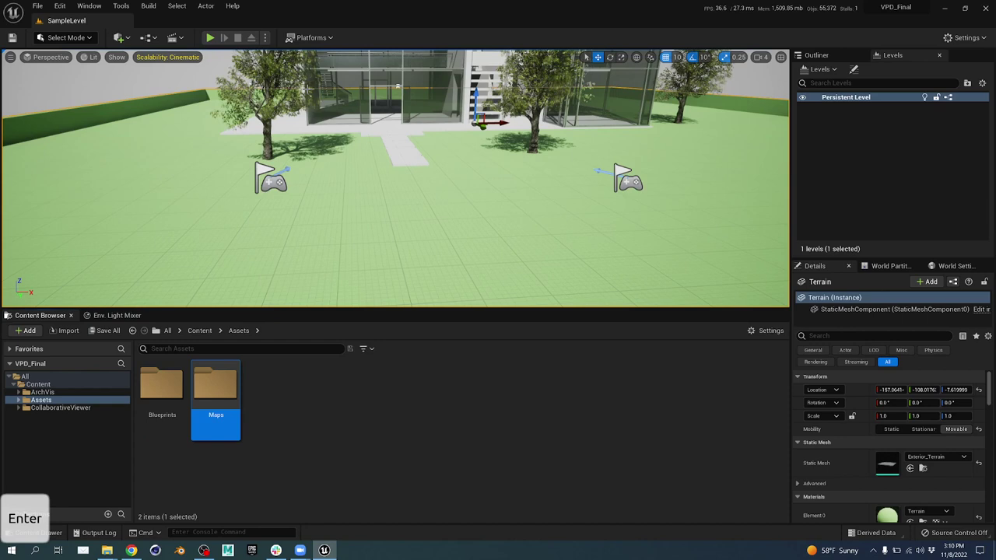
left_click(285, 387)
left_click_drag(285, 387, 342, 119)
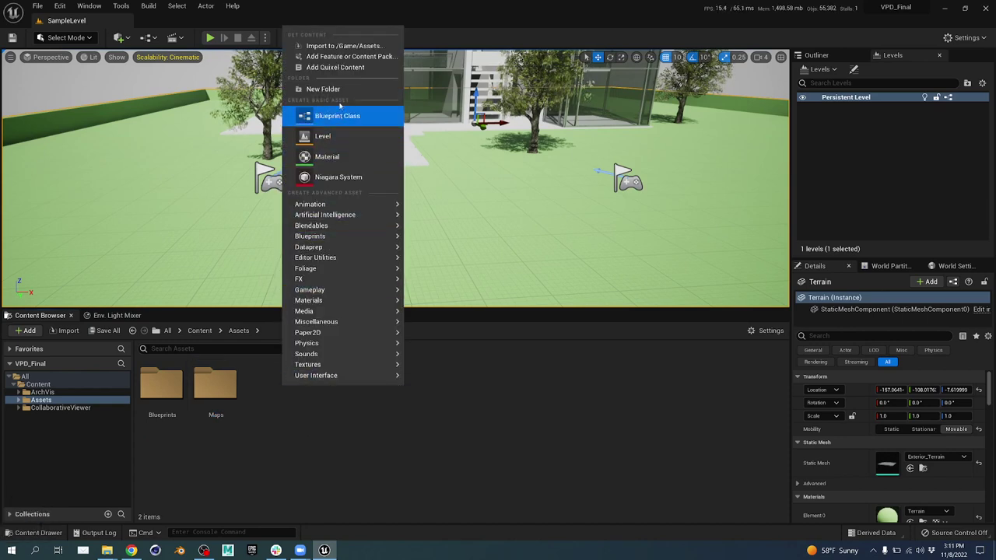
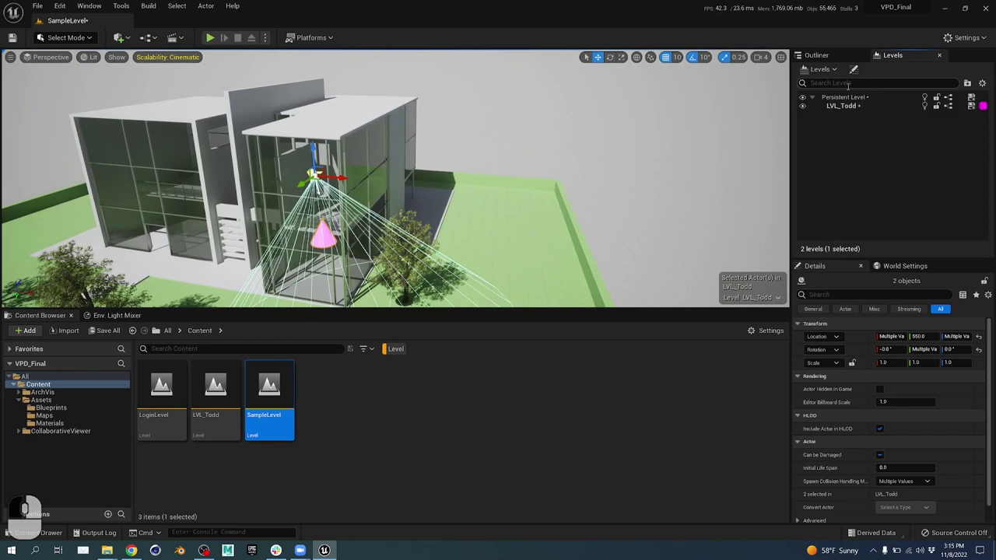
- Open the Levels menu listing Save and Merge for the LVL_Todd sublevel
left_click_drag(848, 108, 849, 67)
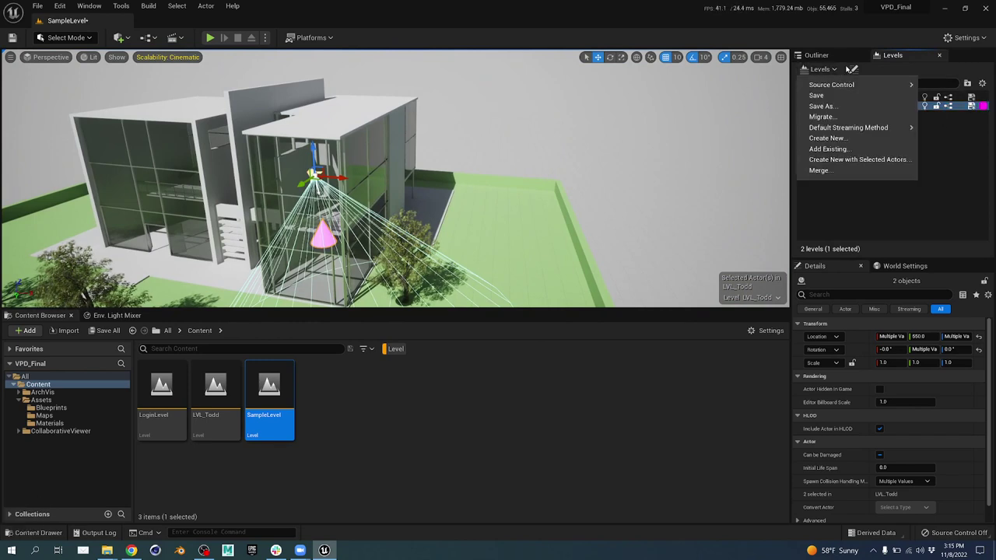
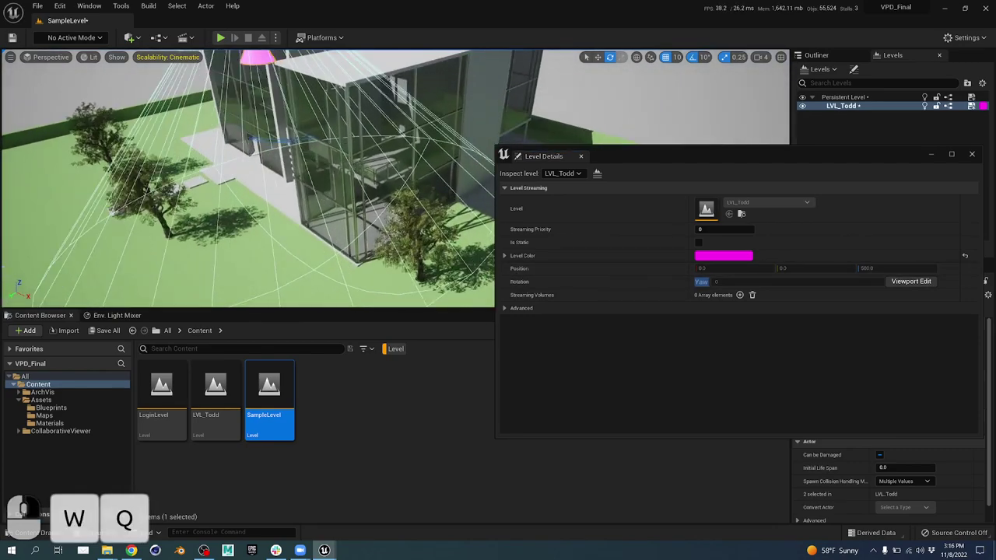
key("s")
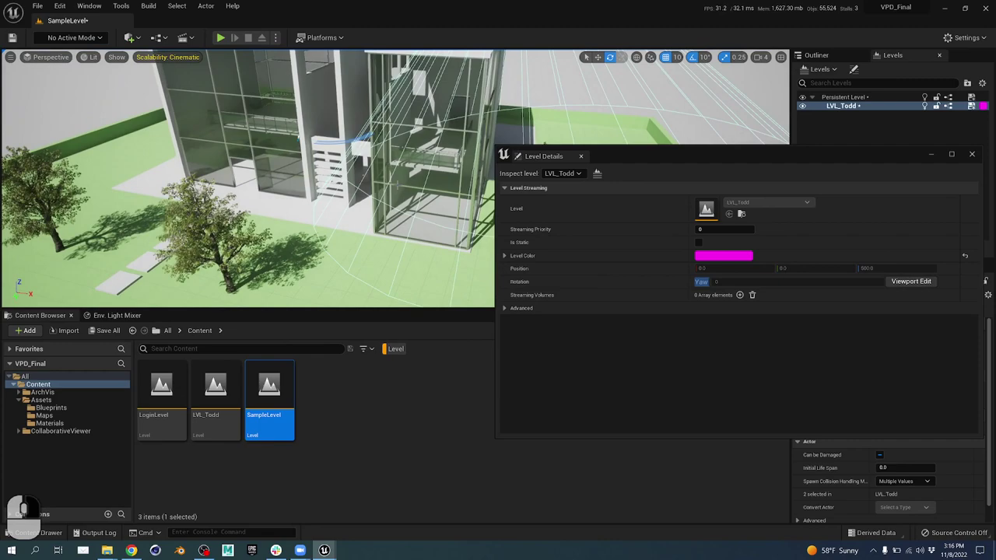